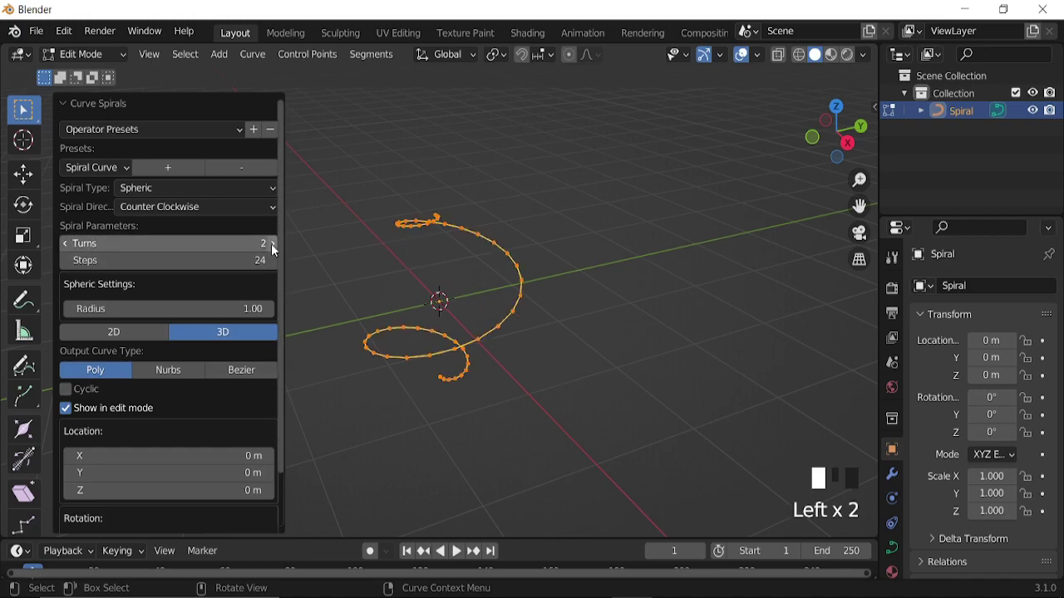
# Step: Raise the spherical spiral's Turns to 3 and view it from above to check the loops
pyautogui.moveTo(459, 295); pyautogui.dragTo(453, 265)
pyautogui.scroll(3)
pyautogui.moveTo(458, 245); pyautogui.dragTo(440, 174)
pyautogui.click(440, 174)
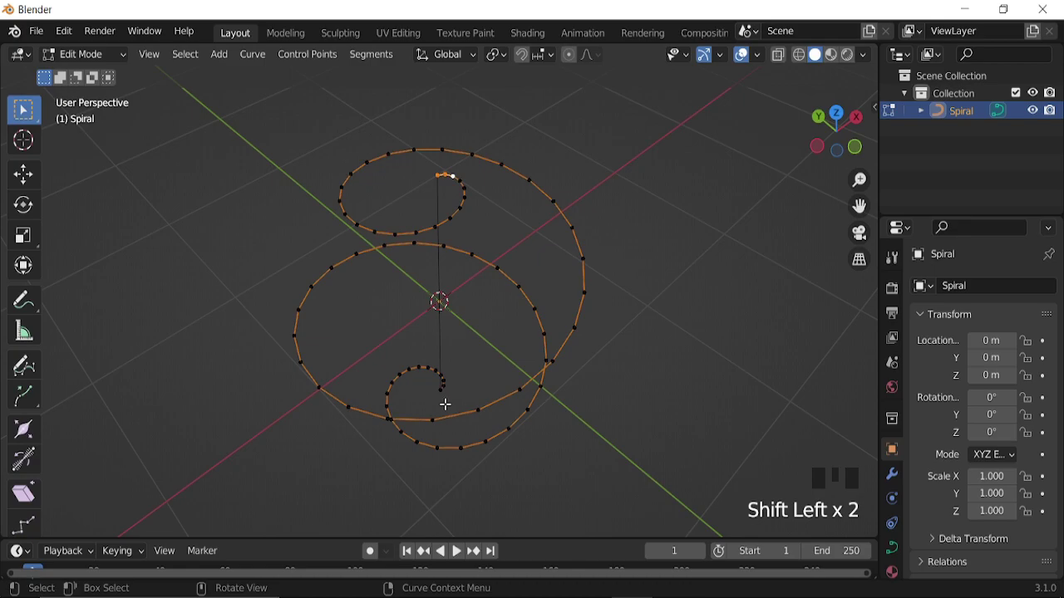
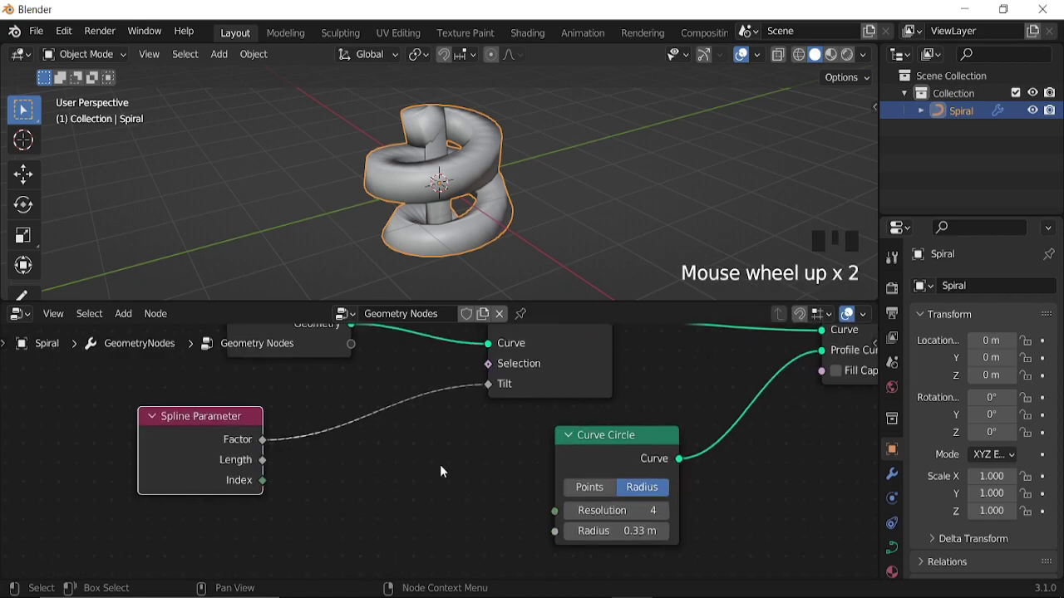
# Step: Feed the tilt from Multiply and Add math nodes with Scene Time seconds, then play the animated twist
pyautogui.press('shift+a')
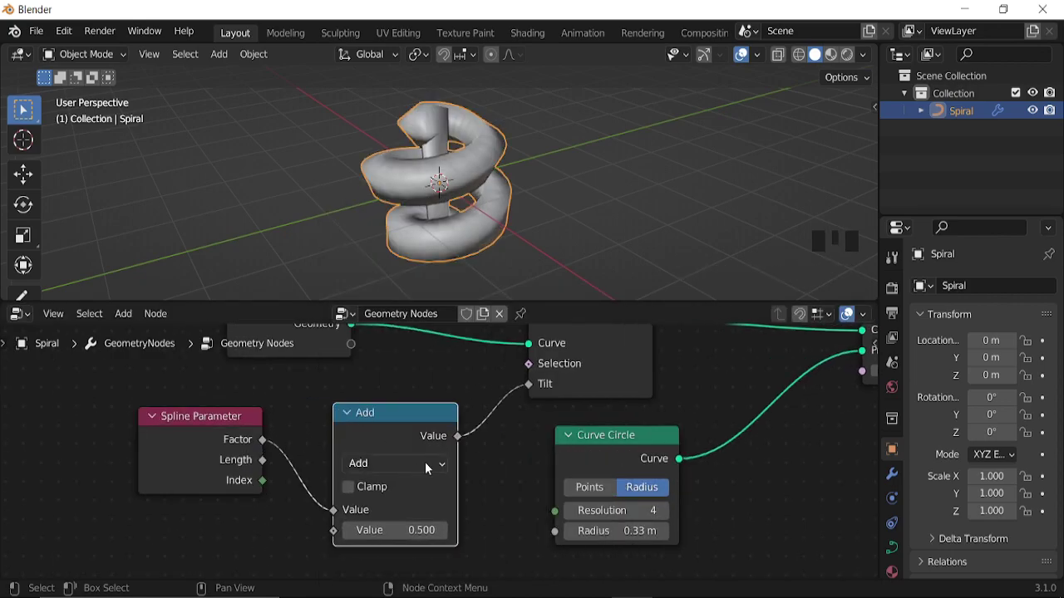
pyautogui.moveTo(382, 279); pyautogui.dragTo(220, 470)
pyautogui.press('shift+d')
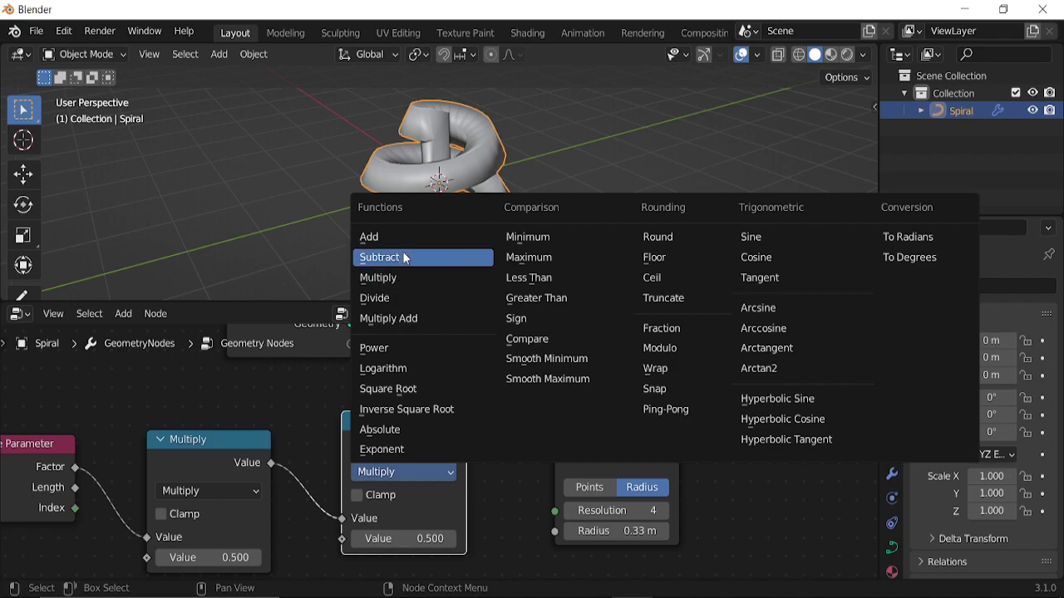
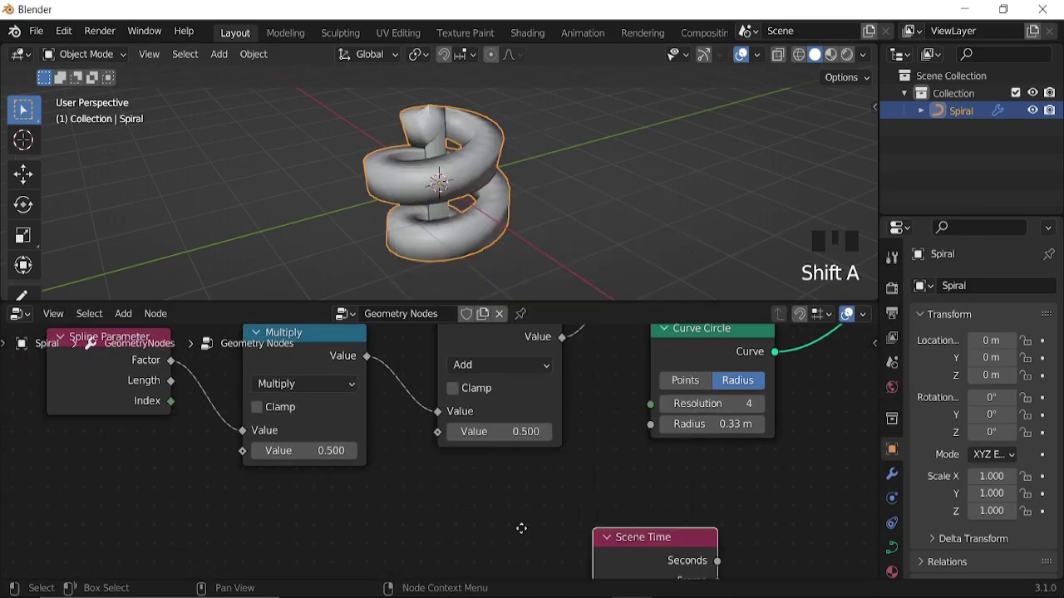
pyautogui.moveTo(359, 539); pyautogui.dragTo(440, 212)
pyautogui.press('space')
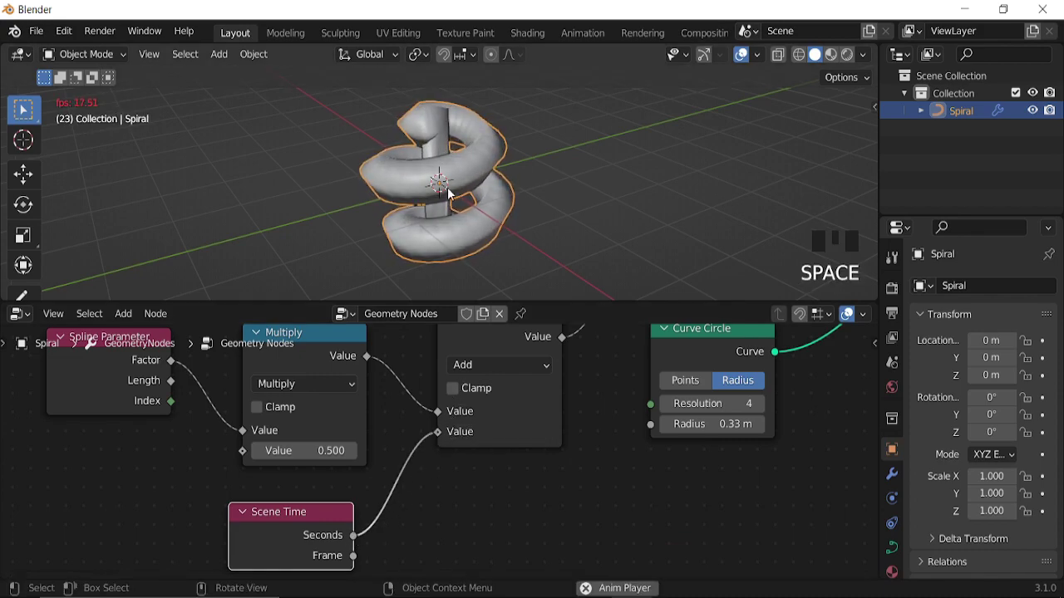
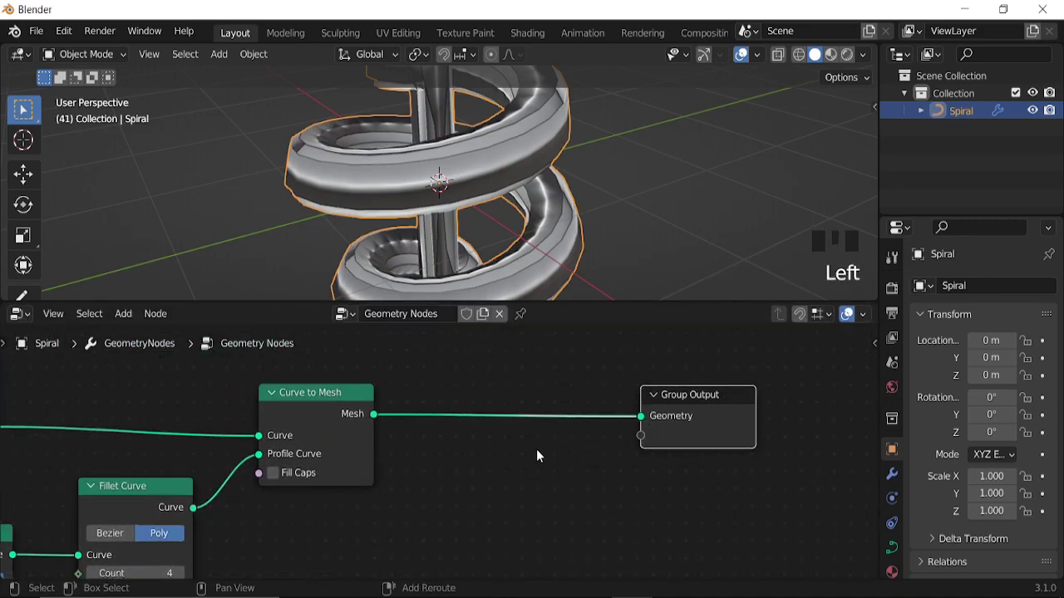
# Step: Bring up the node add menu to insert a Subdivide Mesh node
pyautogui.press('shift+a')
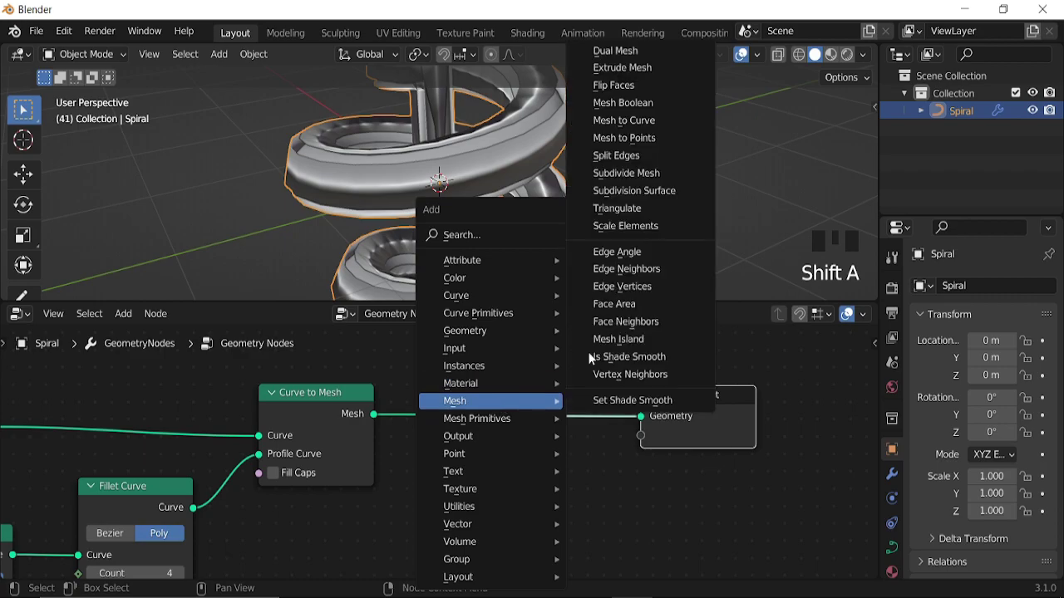
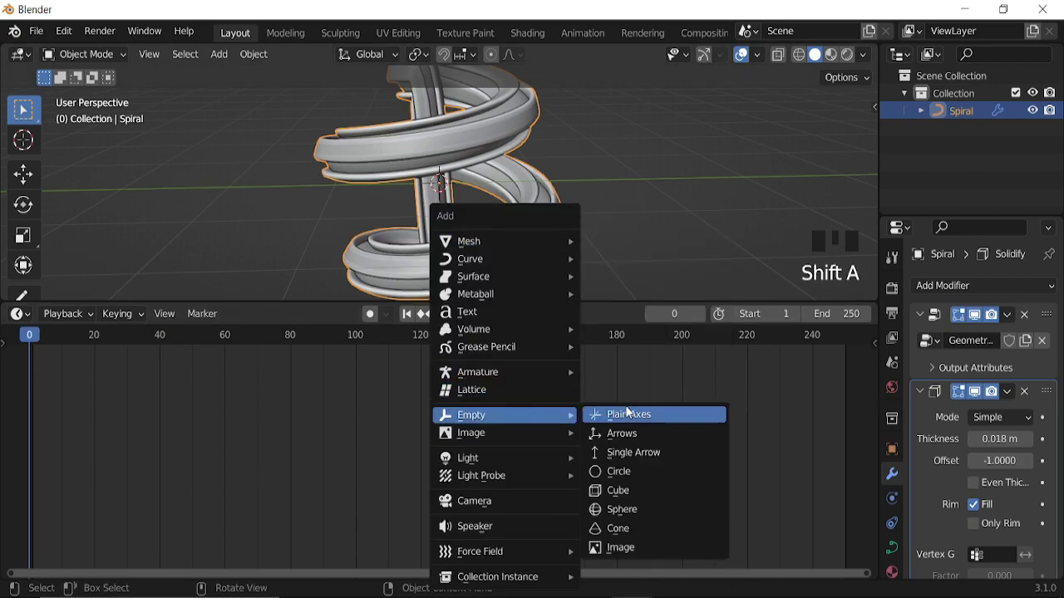
# Step: Add an Empty, show the node tree, and insert Reverse Curve between Group Input and Set Curve Tilt
pyautogui.moveTo(520, 258); pyautogui.dragTo(379, 343)
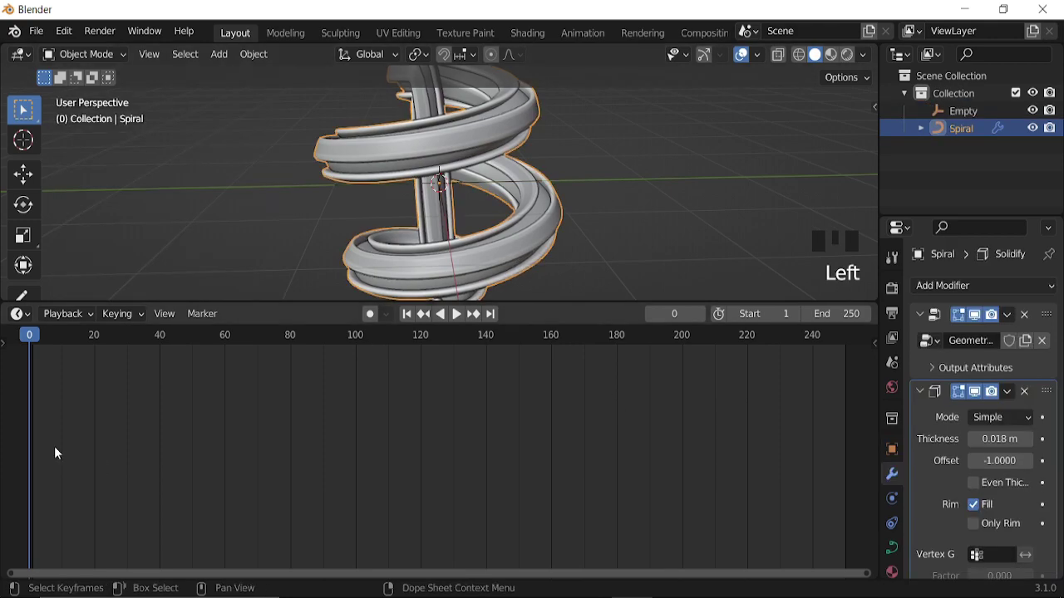
pyautogui.moveTo(24, 319); pyautogui.dragTo(426, 249)
pyautogui.press('space')
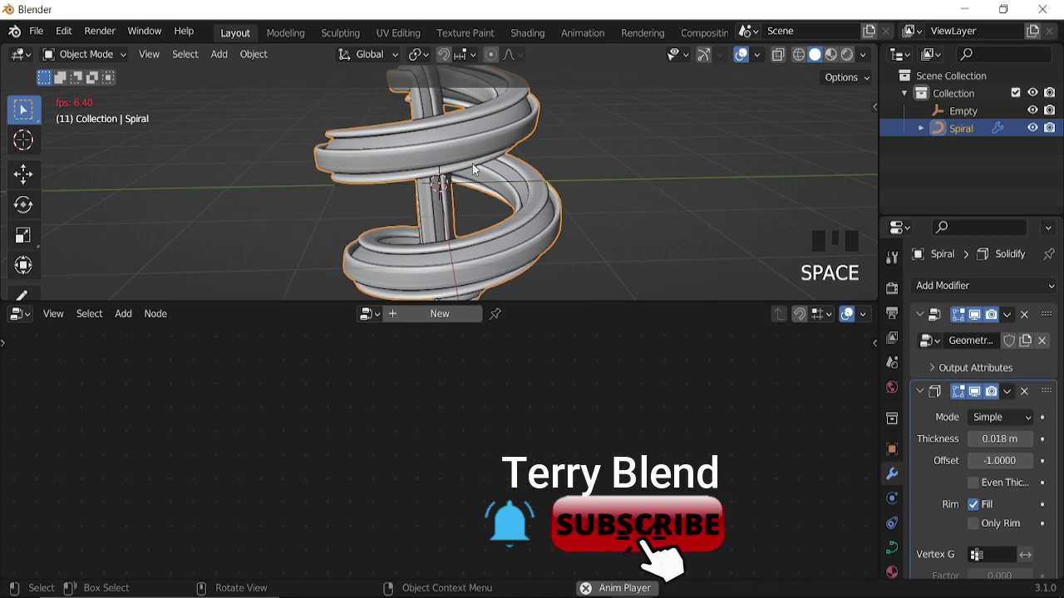
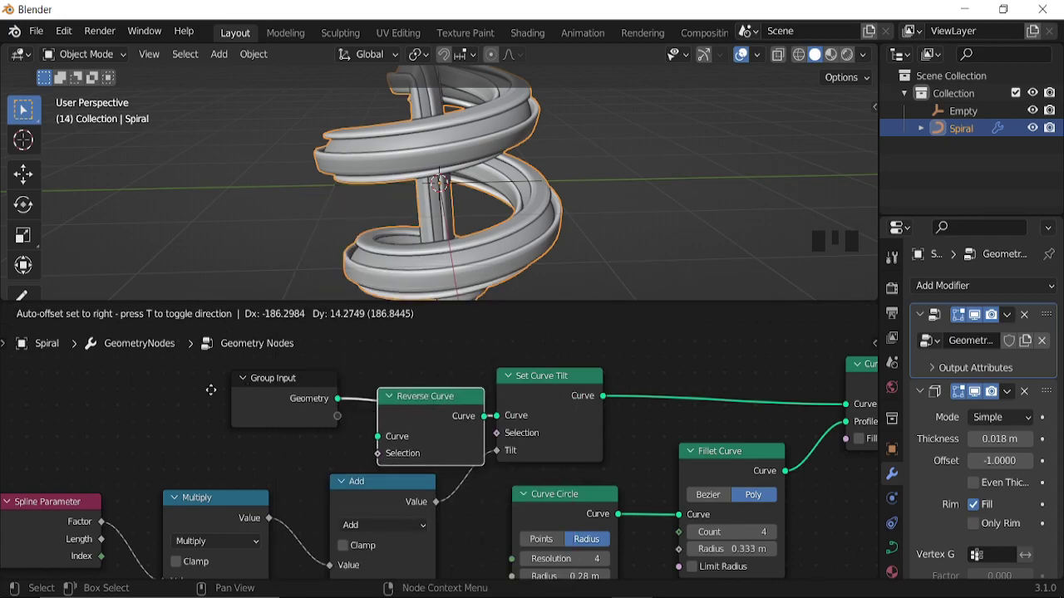
pyautogui.press('space')
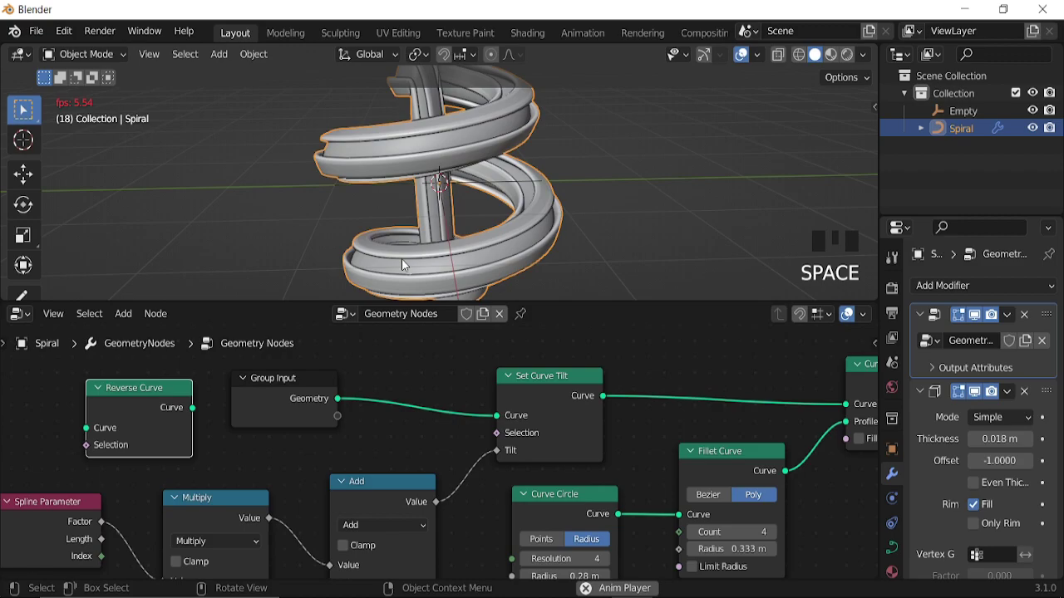
pyautogui.moveTo(192, 404); pyautogui.dragTo(449, 199)
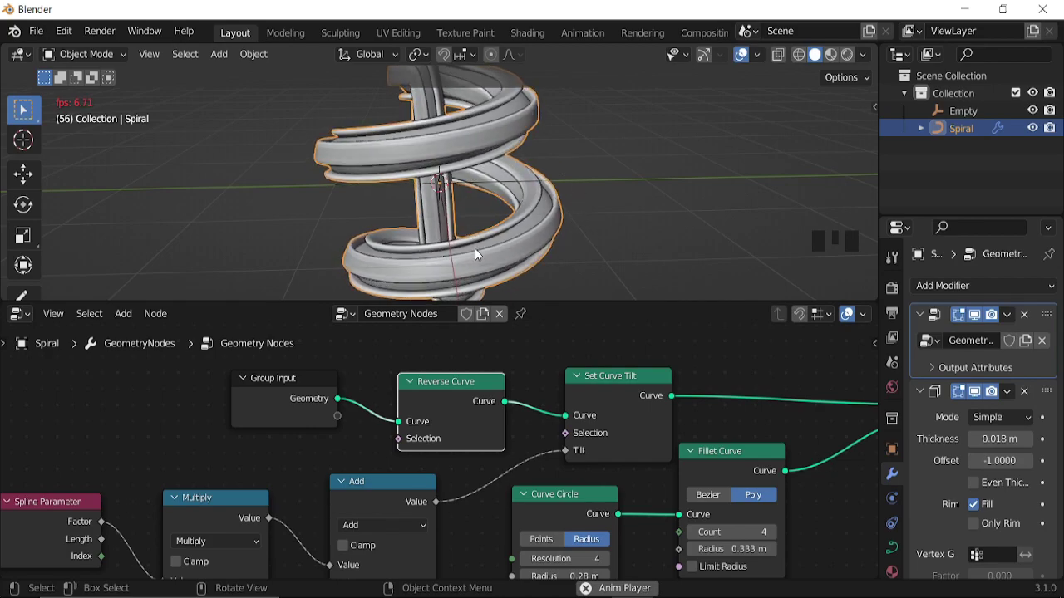
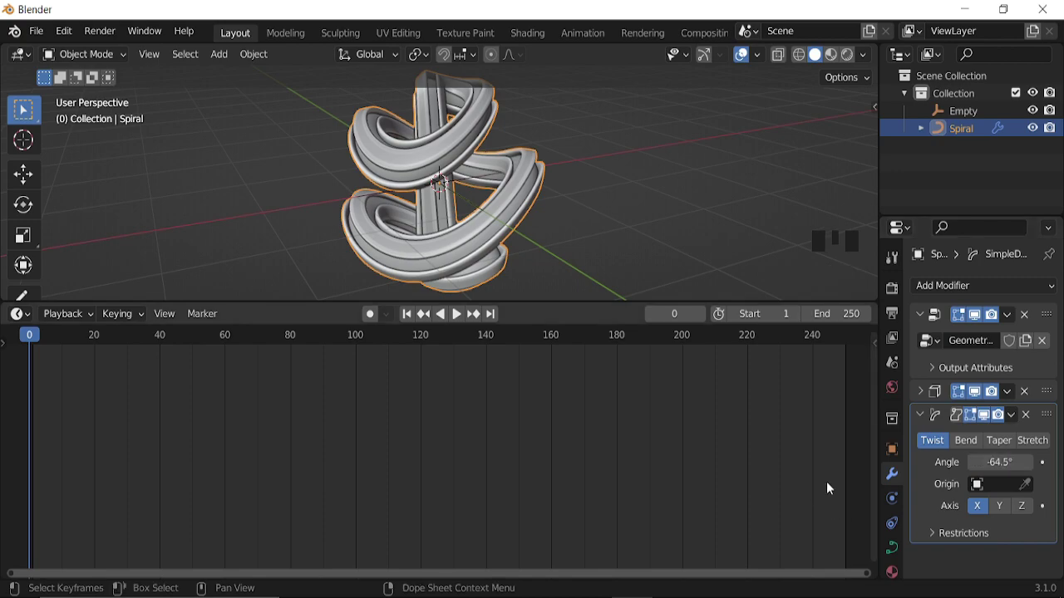
# Step: Lock the Simple Deform stretch to the Z axis and start rotating the empty
pyautogui.moveTo(488, 204); pyautogui.dragTo(414, 230)
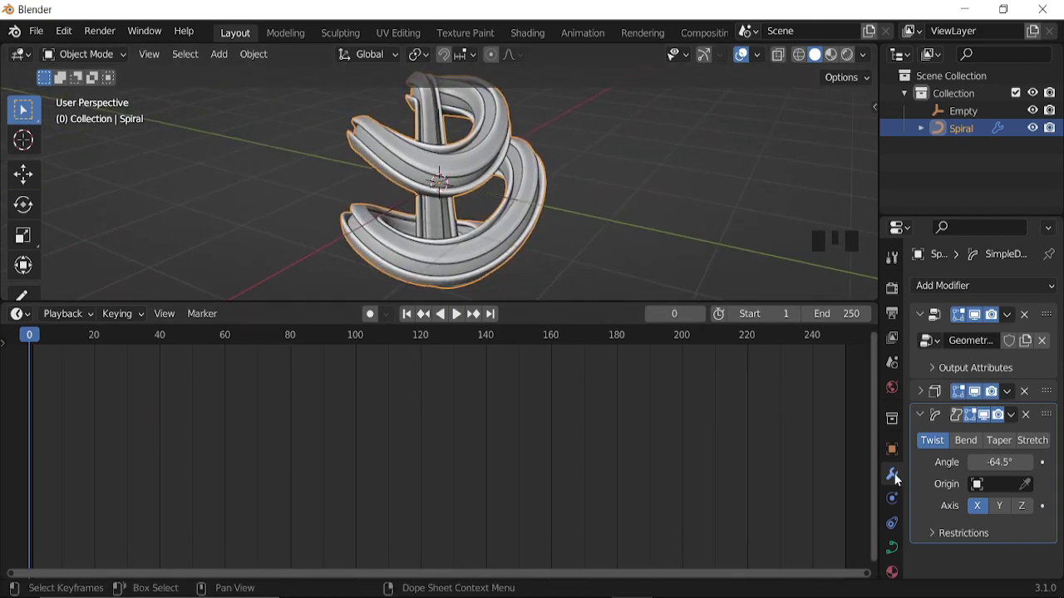
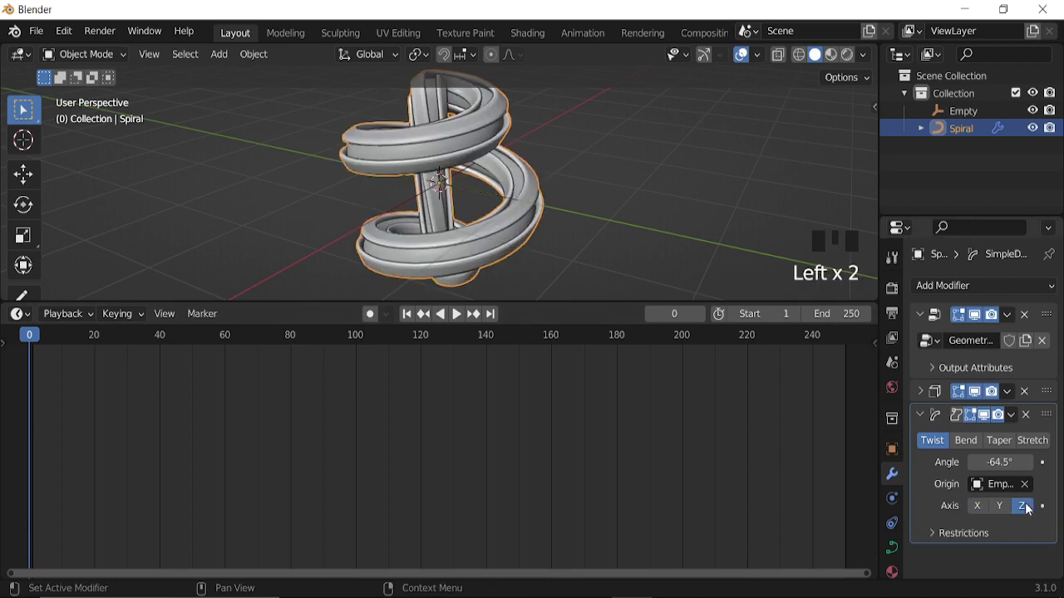
pyautogui.click(960, 117)
pyautogui.press('r')
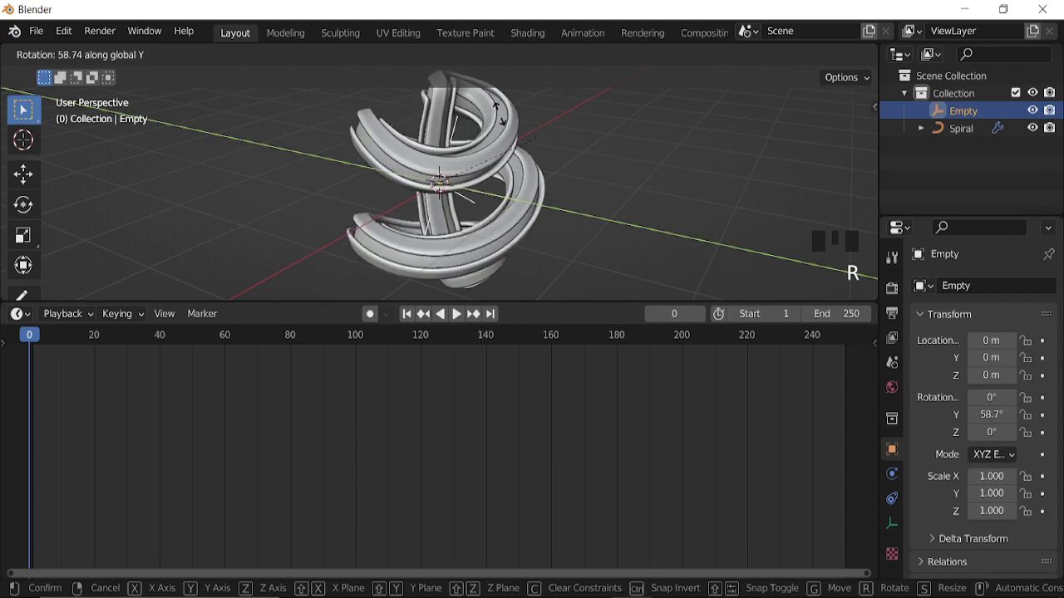
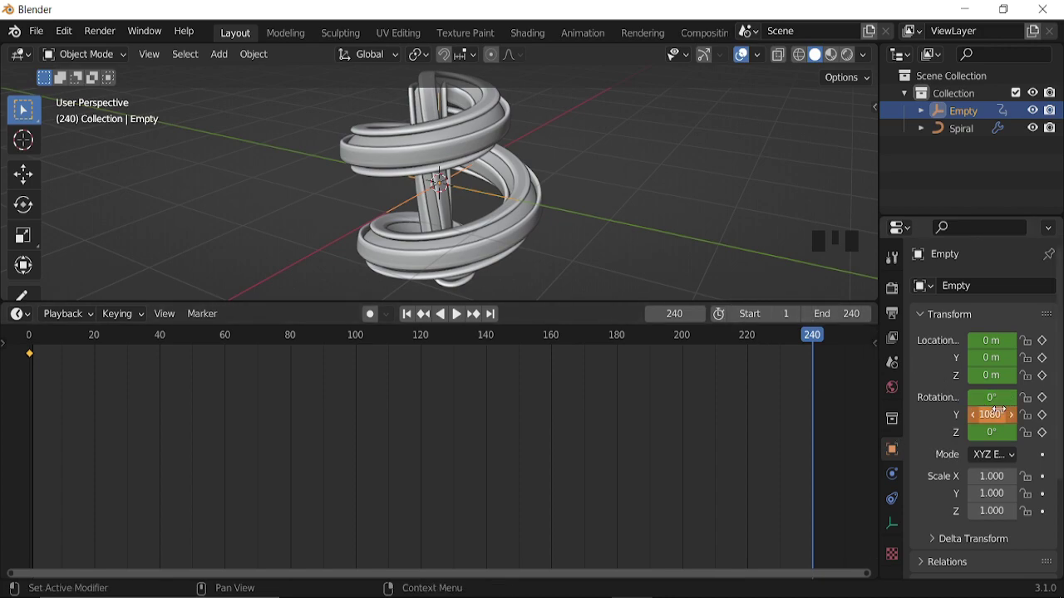
# Step: Play back the keyframed empty deforming the tube across the timeline
pyautogui.press('space')
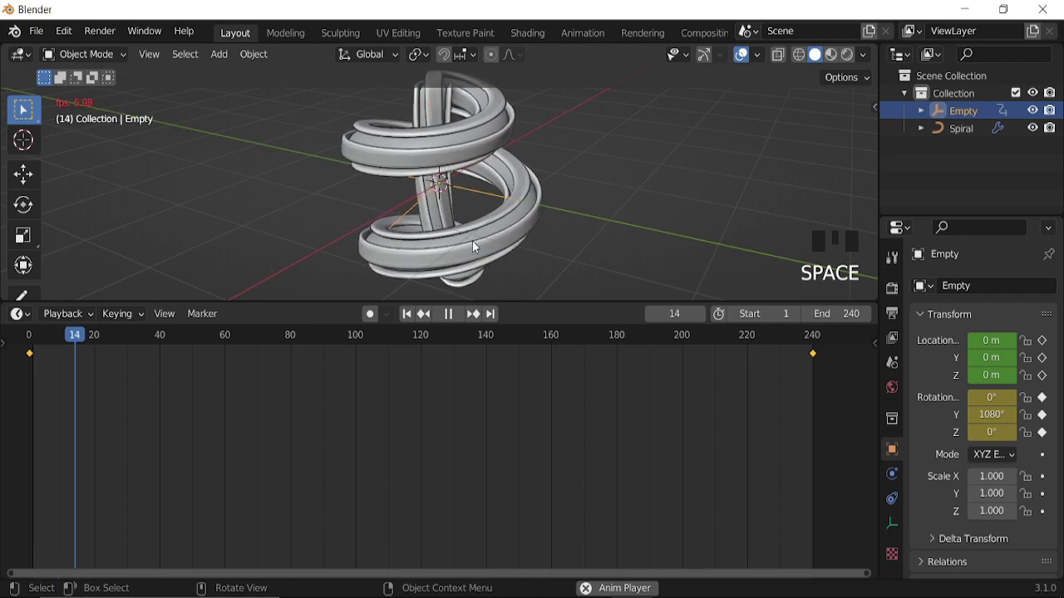
pyautogui.press('space')
# Step: Set keyframe interpolation and switch the lower area from Timeline to a node editor
pyautogui.press('t')
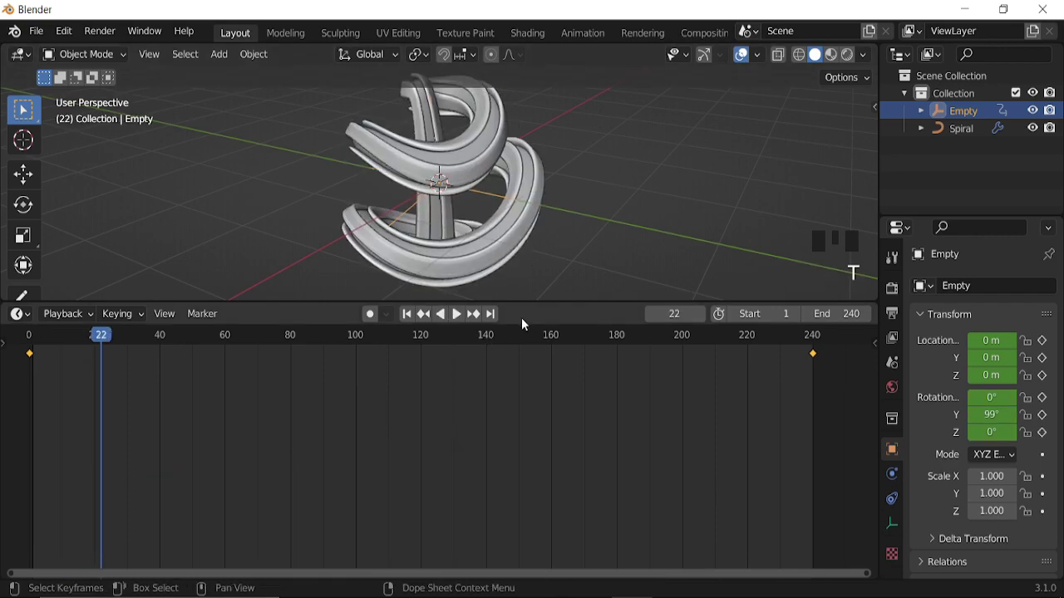
pyautogui.moveTo(30, 318); pyautogui.dragTo(553, 428)
pyautogui.scroll(-3)
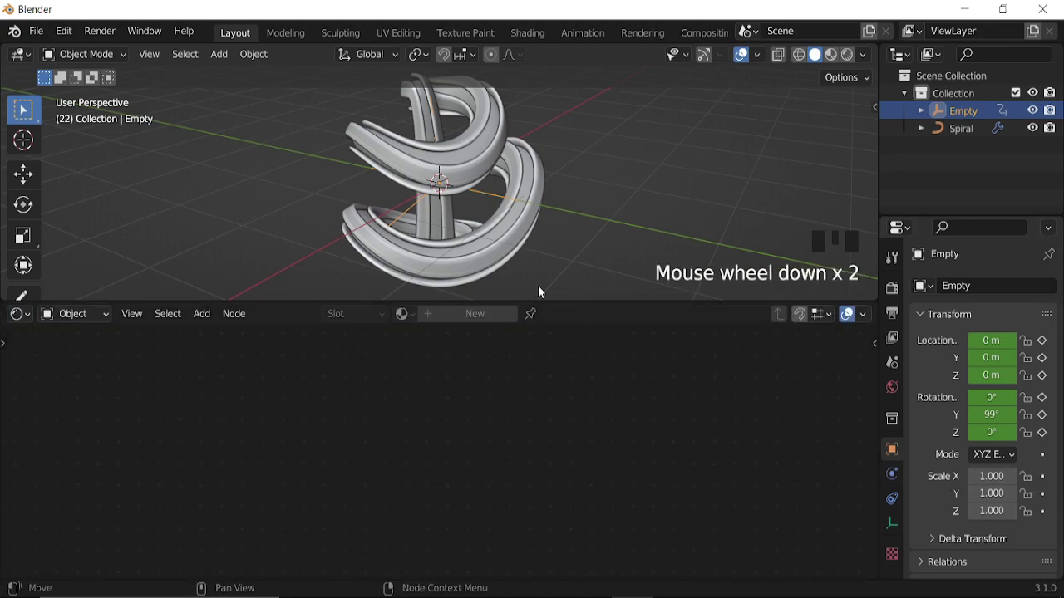
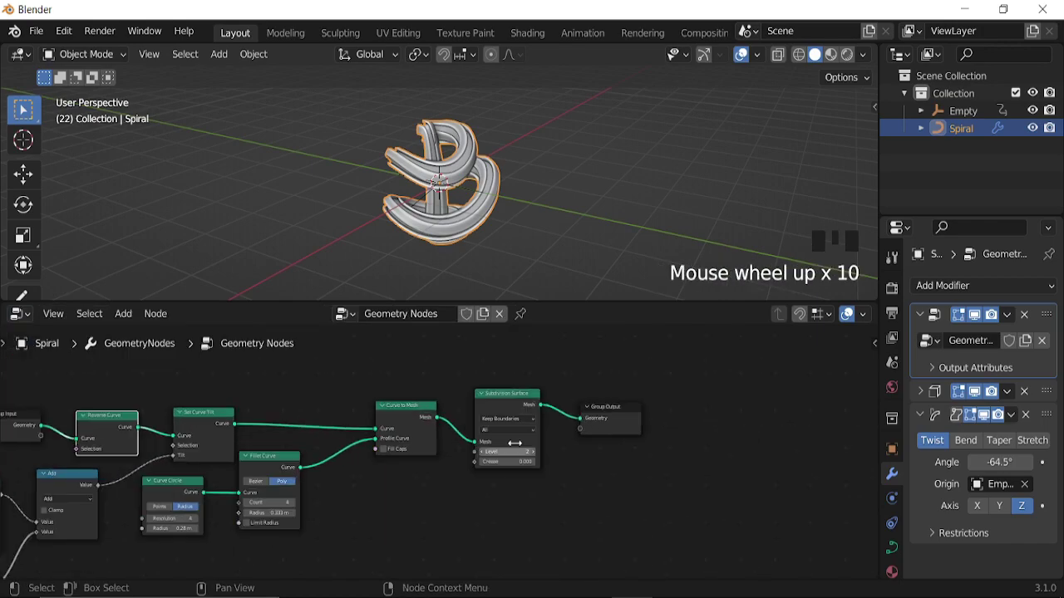
# Step: Add a Set Shade Smooth node after Subdivision Surface in the Spiral's node tree
pyautogui.click(636, 418)
pyautogui.press('shift+a')
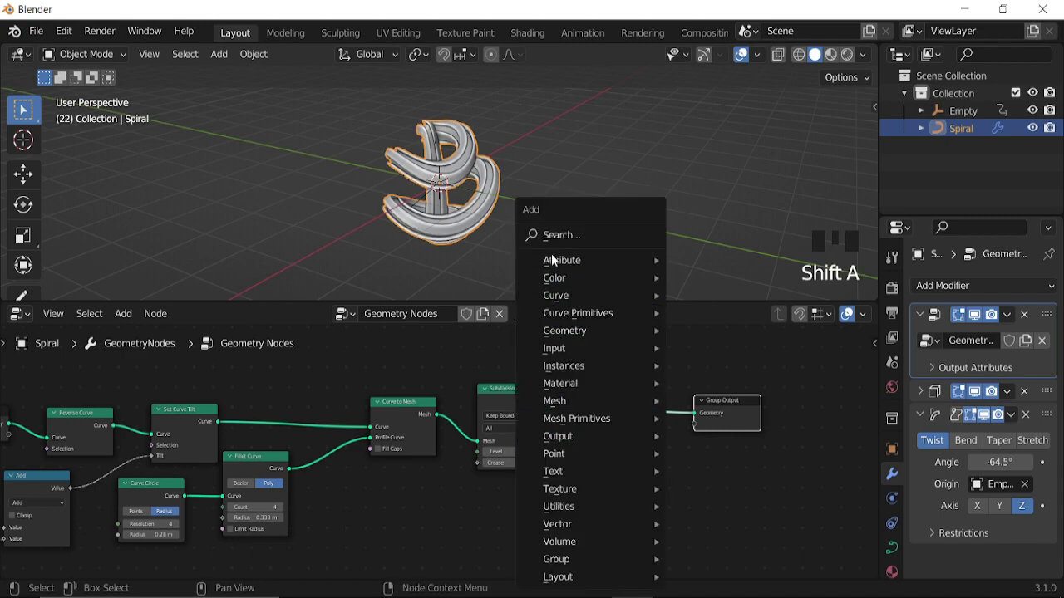
pyautogui.press('m')
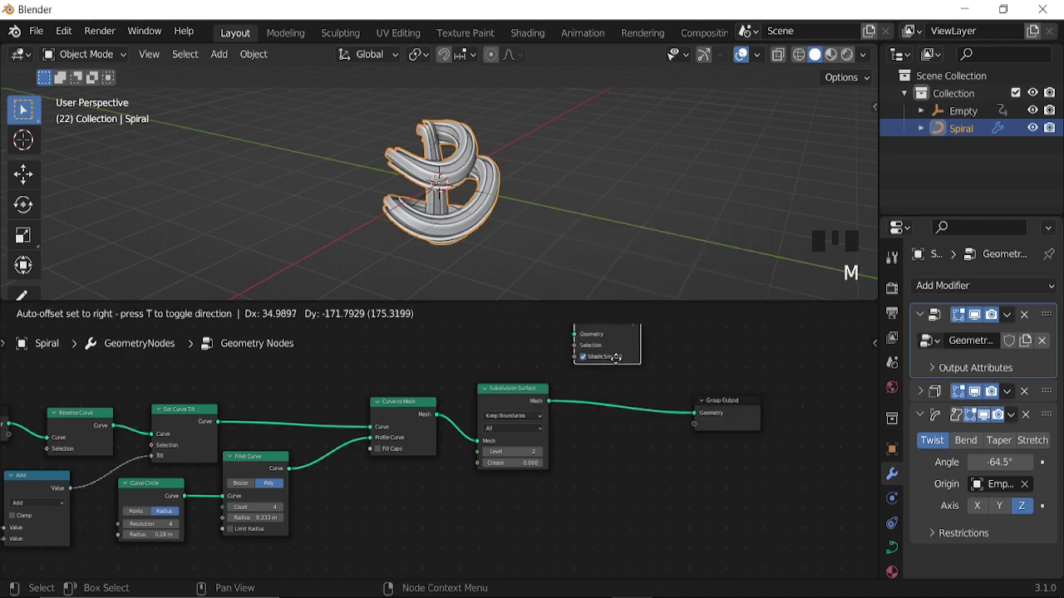
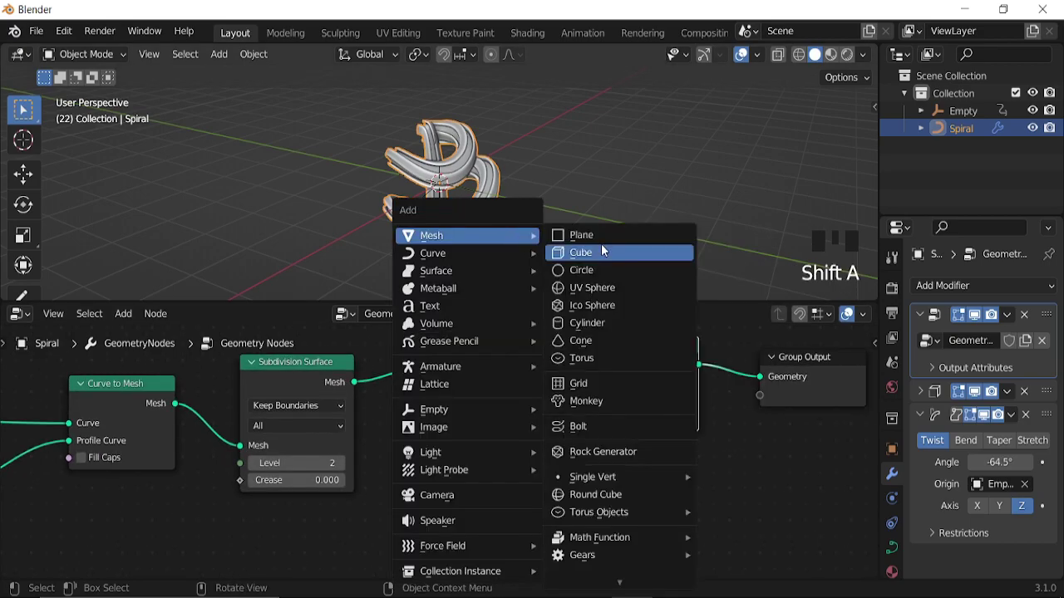
# Step: Scale the new plane about 17 times and lower it roughly 1.57 m below the spiral in side view
pyautogui.press('s')
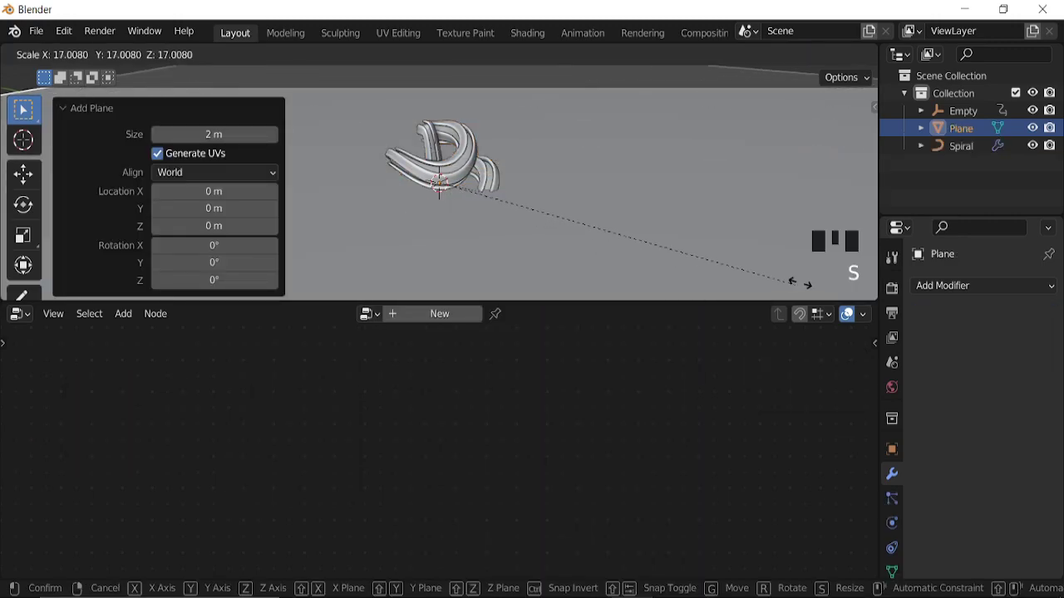
pyautogui.press('KP_3')
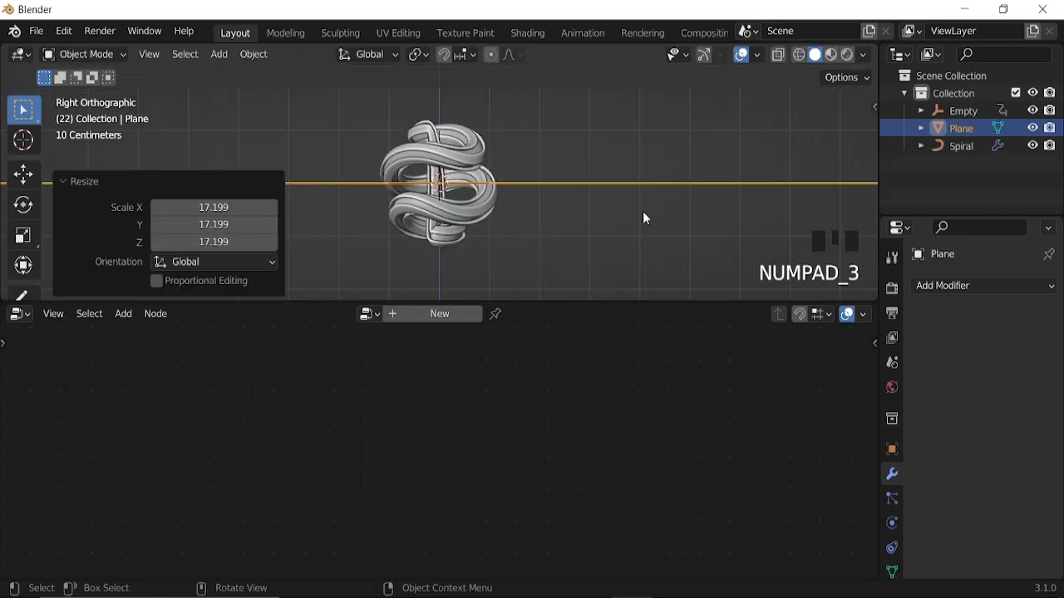
pyautogui.press('g')
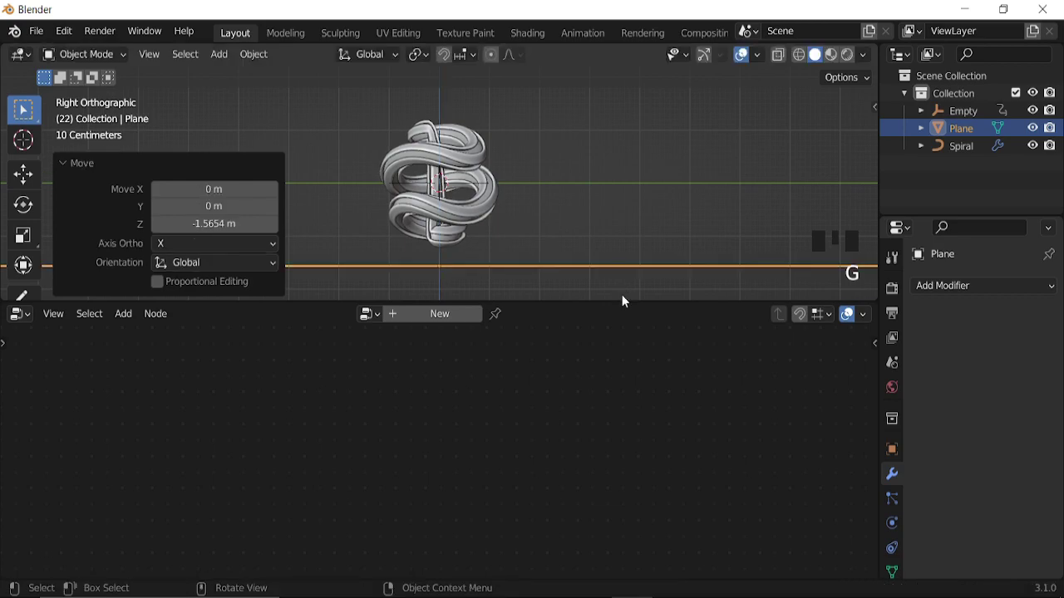
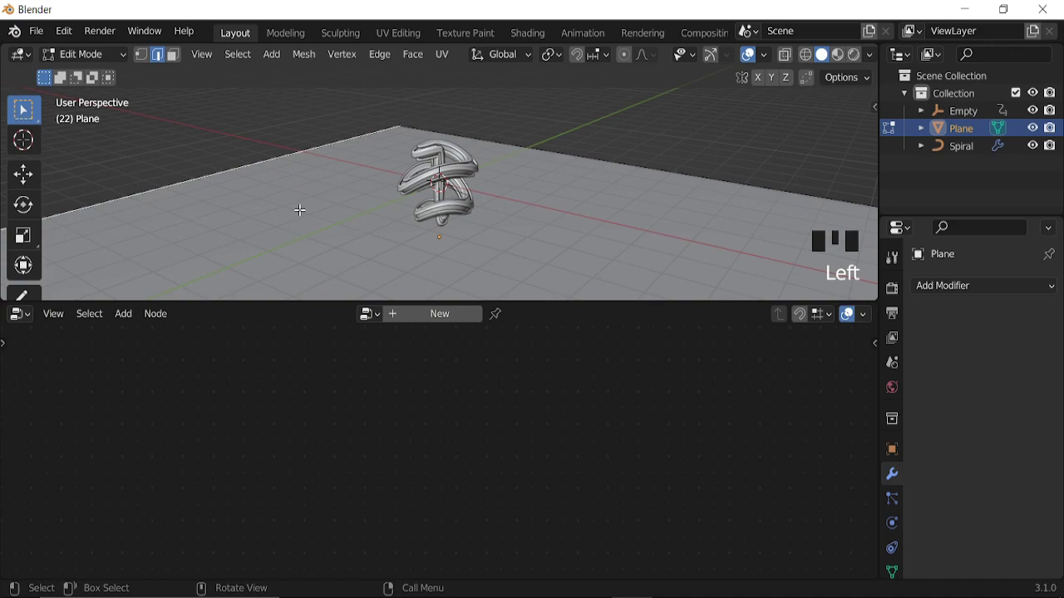
# Step: Extrude the plane's back edge up 8.18 m into a wall and bevel the corner into a smooth curve
pyautogui.press('e')
pyautogui.press('Tab')
pyautogui.press('Tab')
pyautogui.moveTo(936, 296); pyautogui.dragTo(587, 200)
pyautogui.moveTo(588, 200); pyautogui.dragTo(517, 218)
pyautogui.press('shift+a')
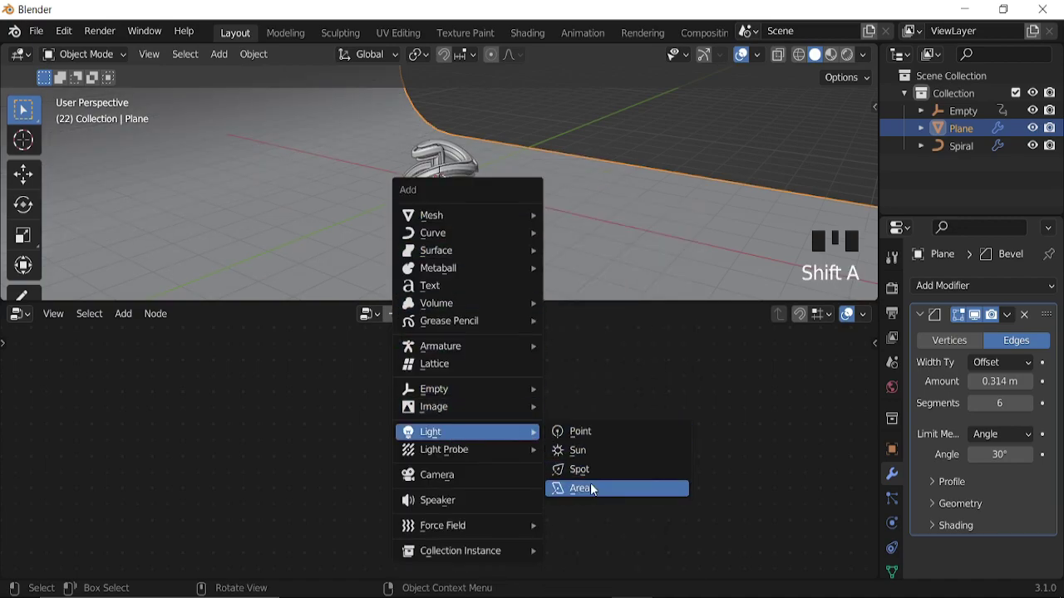
# Step: Raise the new area light about 2.23 m above the spiral
pyautogui.press('g')
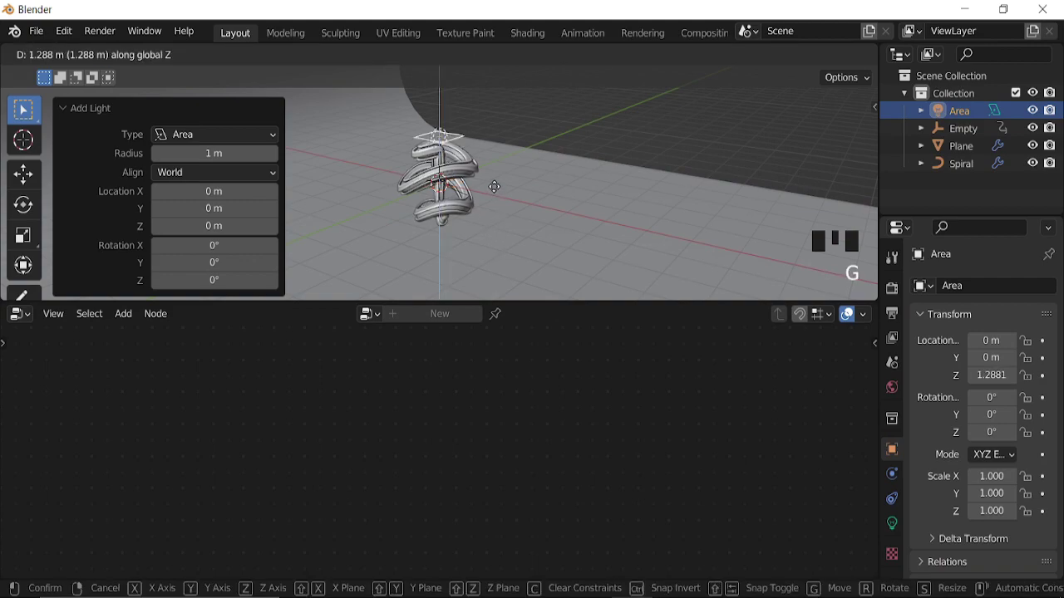
pyautogui.moveTo(430, 151); pyautogui.dragTo(895, 528)
pyautogui.click(894, 527)
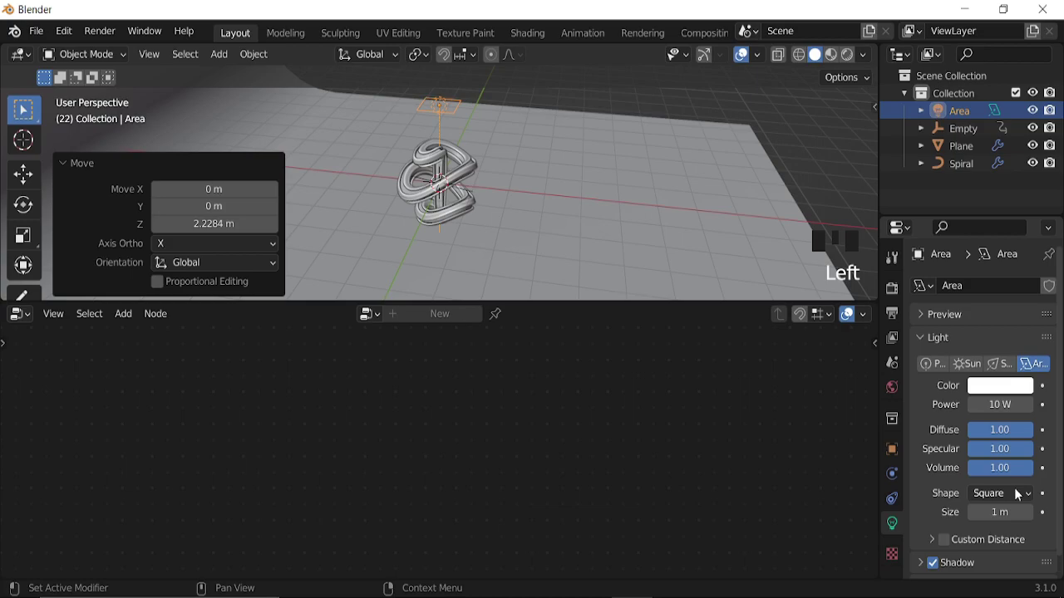
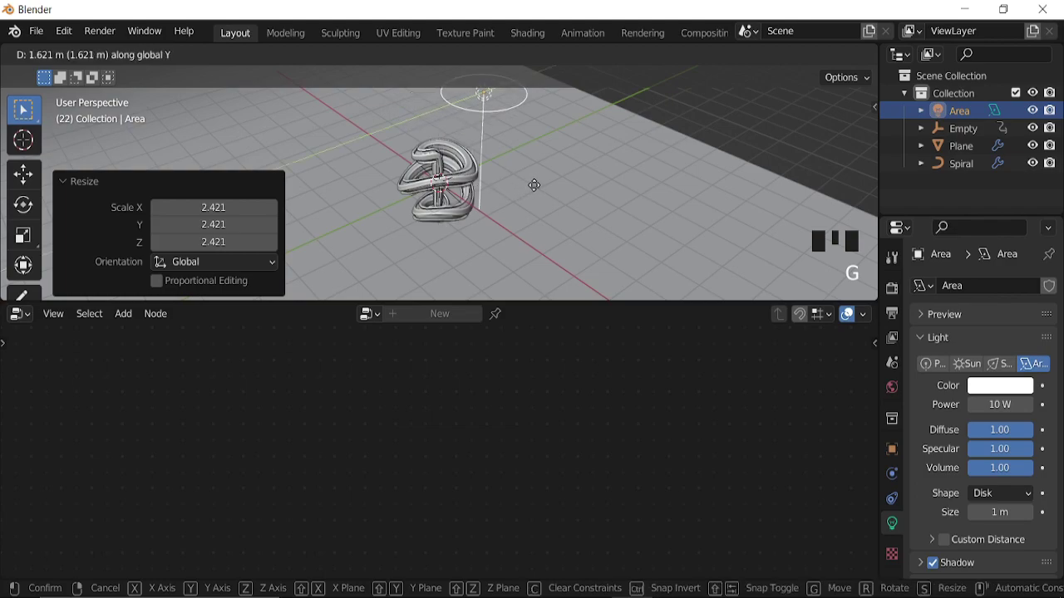
# Step: Shift the light aside along X and rotate it around Y and Z to aim at the spiral
pyautogui.press('g')
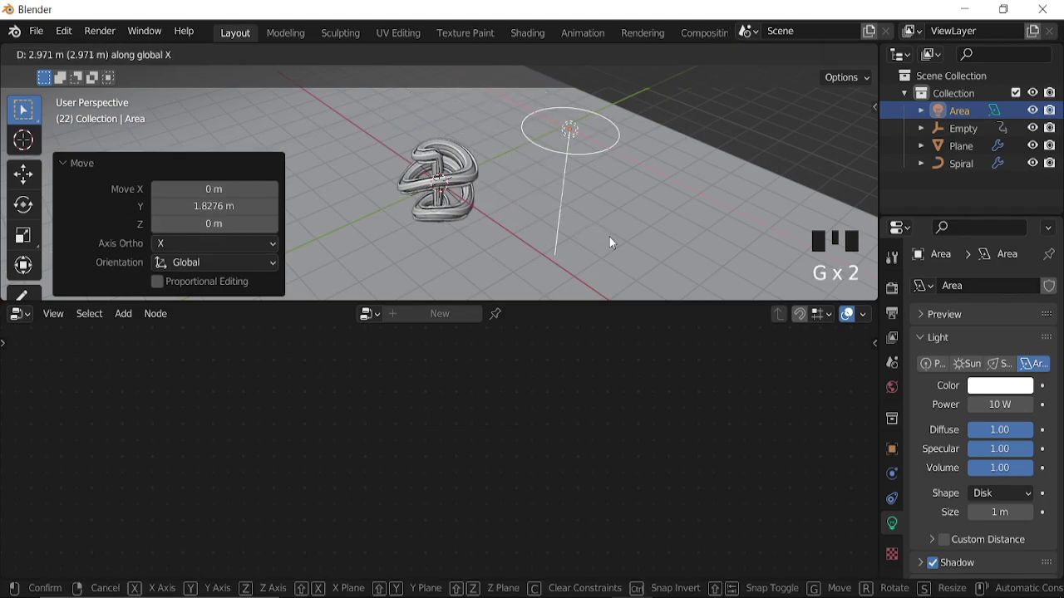
pyautogui.press('r')
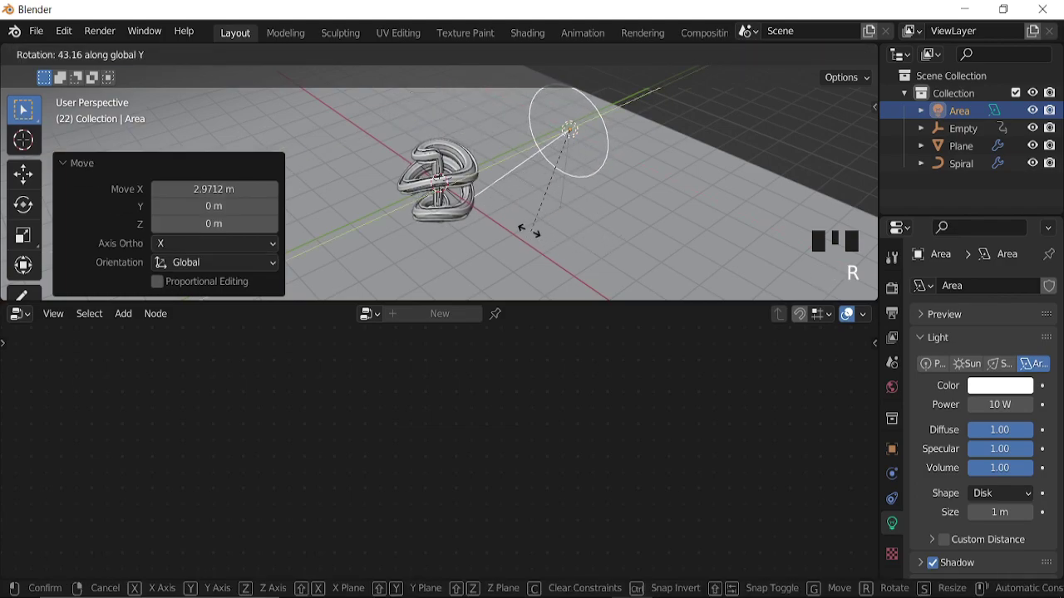
pyautogui.press('r')
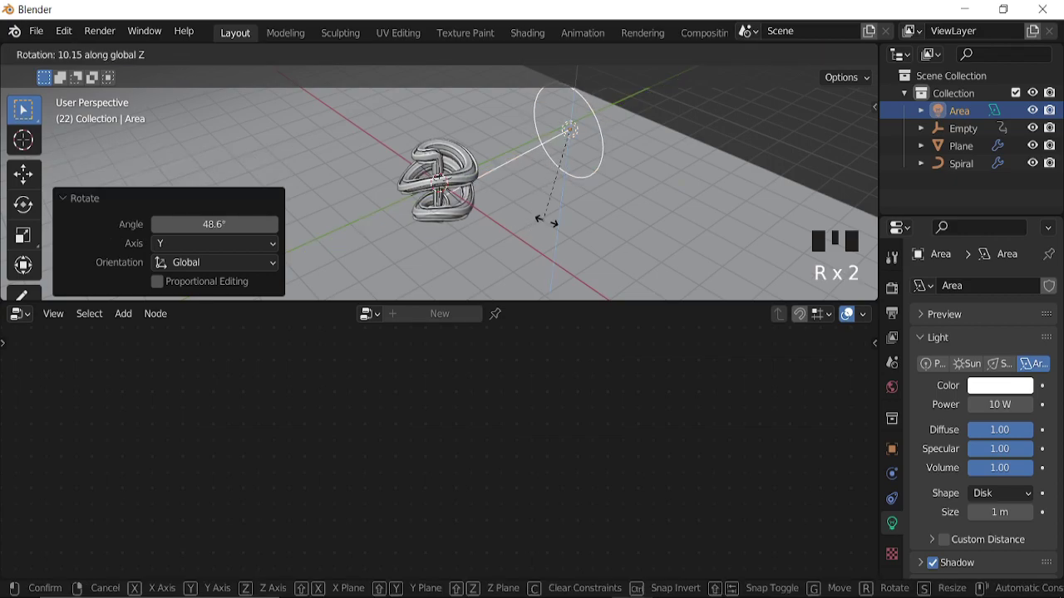
# Step: Duplicate the area light about 3.44 m along Y, turn it -47.8° around Z, and begin adding a camera
pyautogui.press('shift+d')
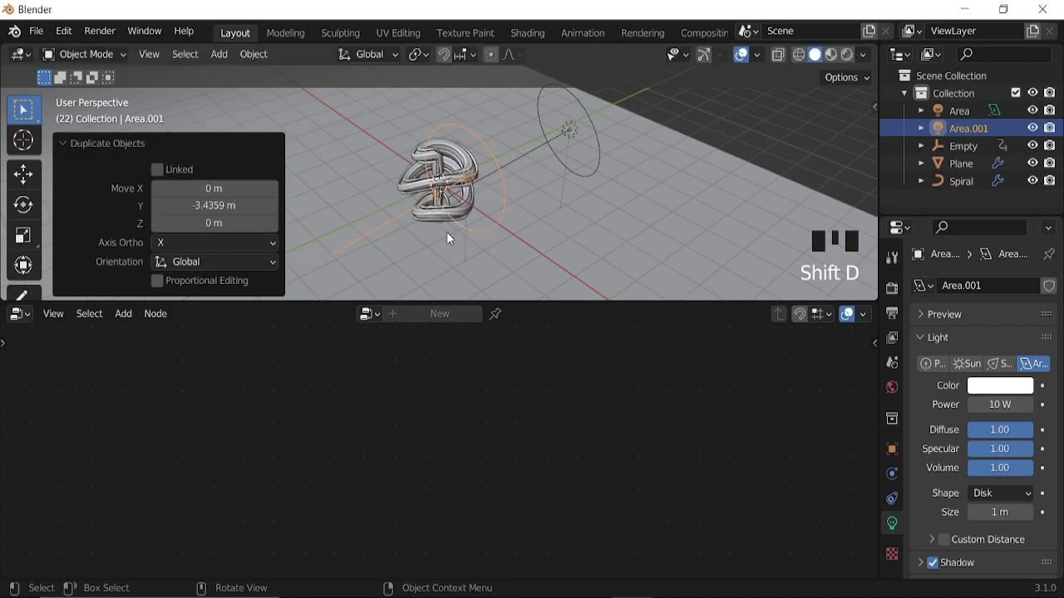
pyautogui.press('r')
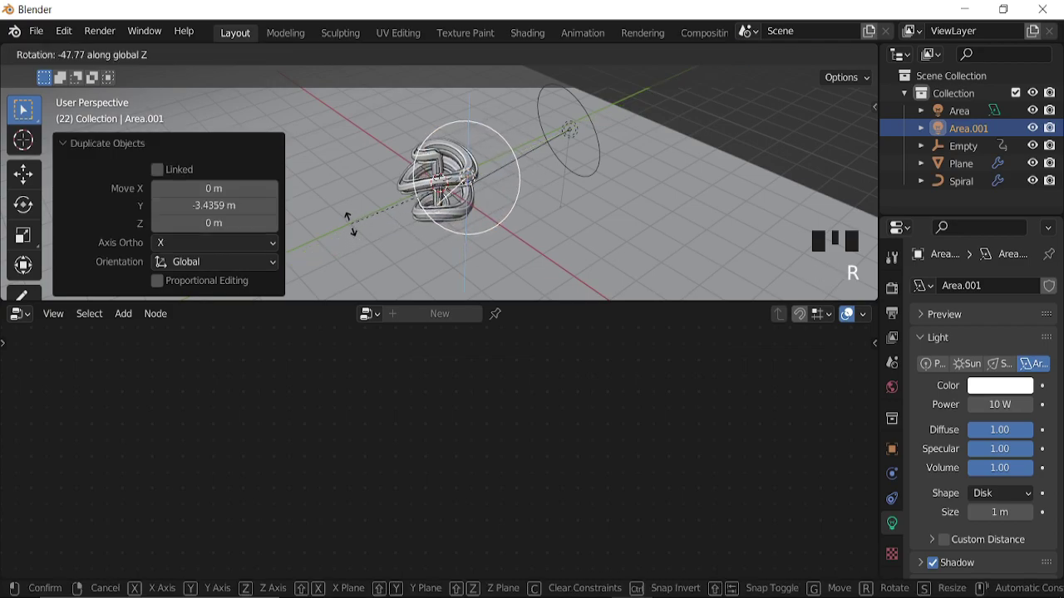
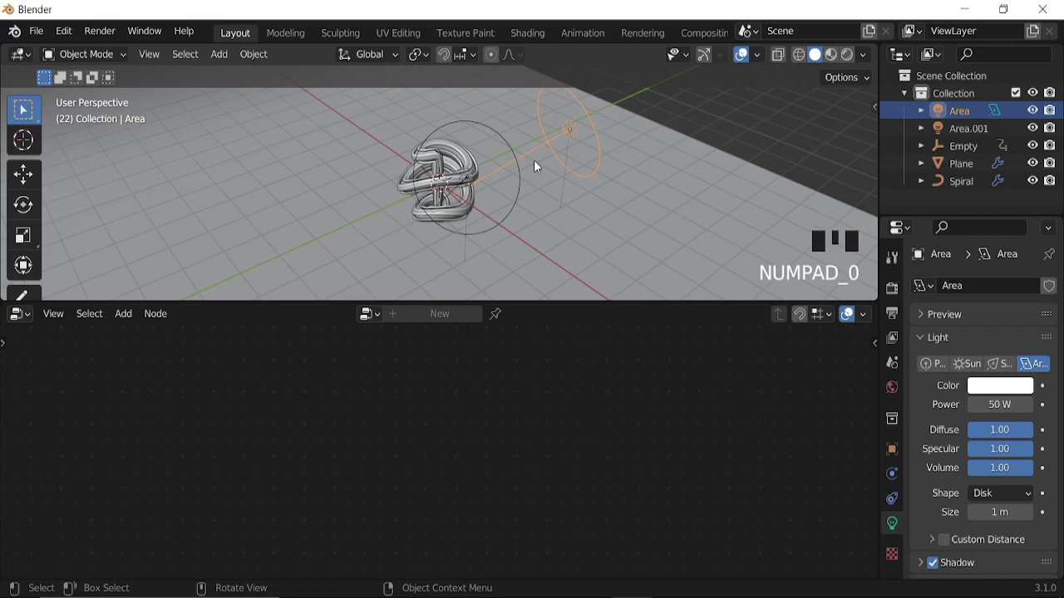
pyautogui.moveTo(494, 245); pyautogui.dragTo(481, 222)
pyautogui.press('shift+a')
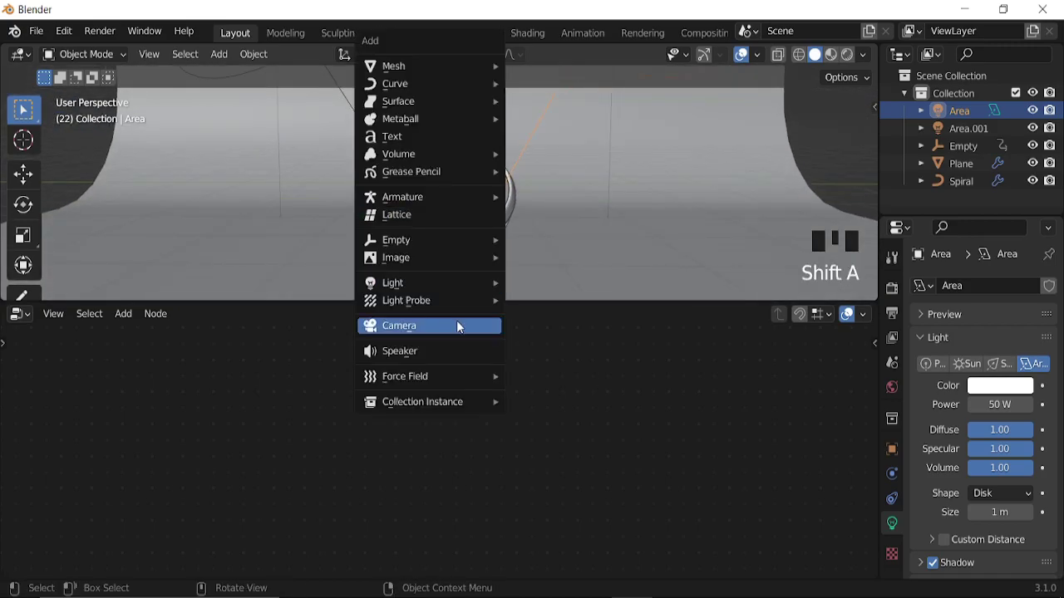